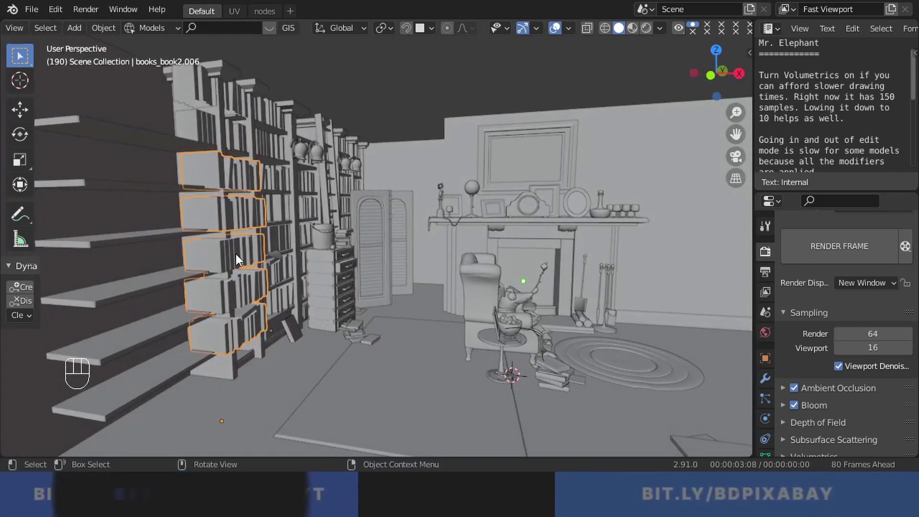
Enter Edit Mode on books_book2.006 and orbit toward the book spines
key("Tab")
middle_click(225, 240)
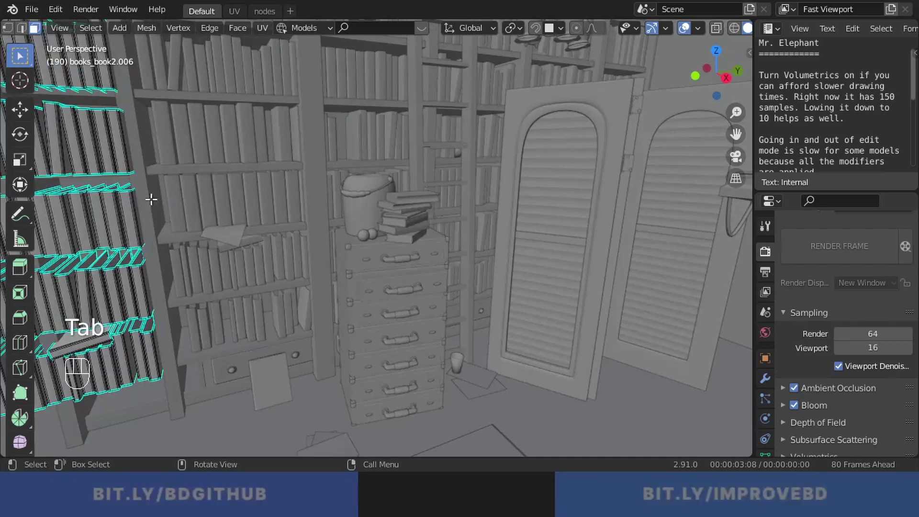
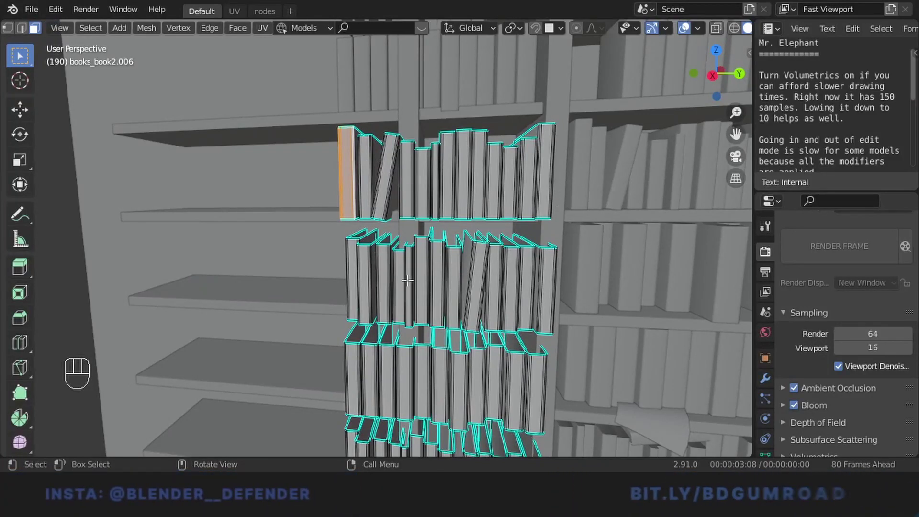
Orbit and zoom the viewport to bring the book spines closer into view
middle_click(359, 258)
left_click_drag(356, 256, 262, 241)
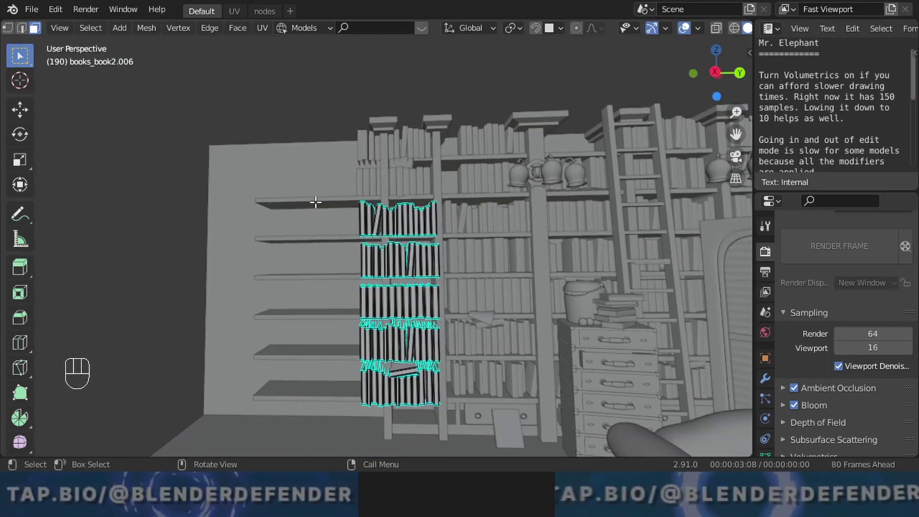
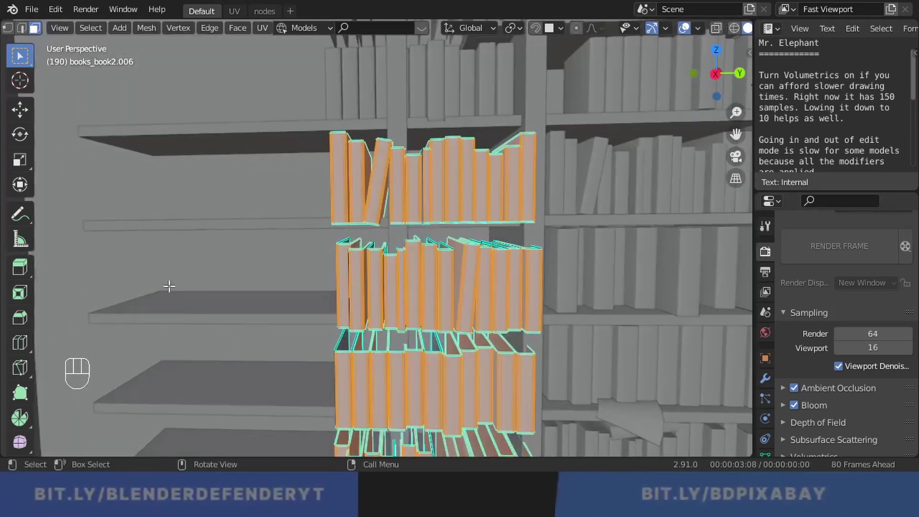
Pick the leftmost top-shelf book's spine face and start Select Similar (Shift+G) by Normal
left_click(125, 266)
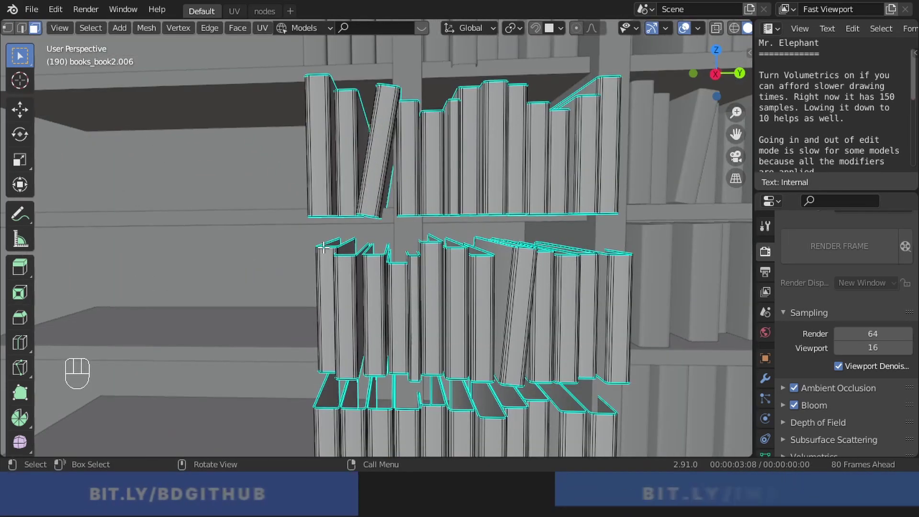
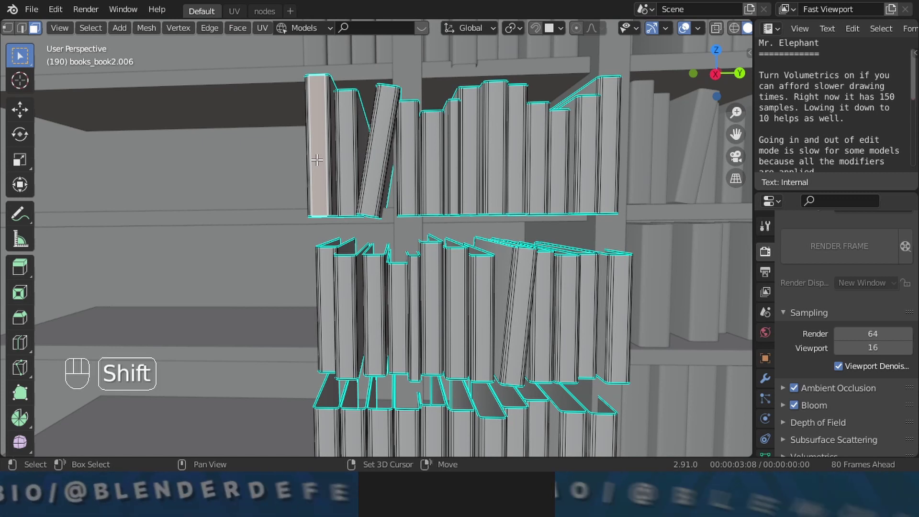
key("shift+g")
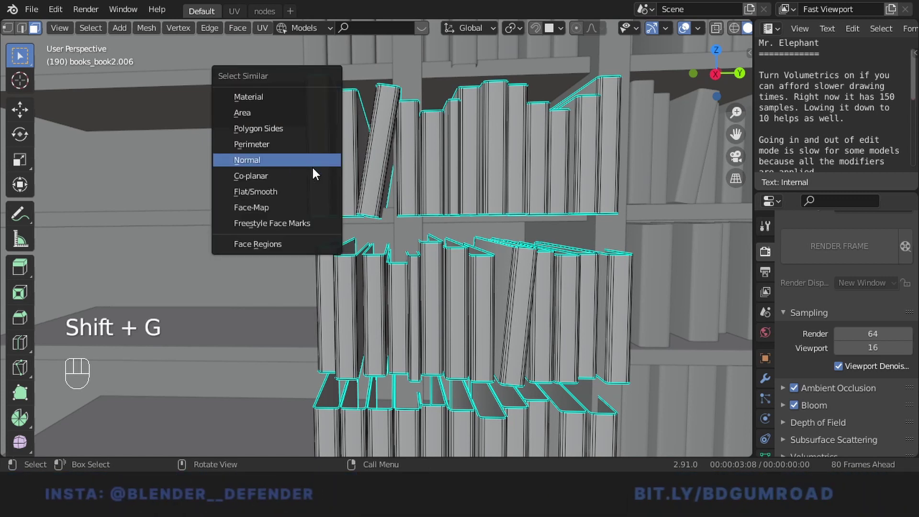